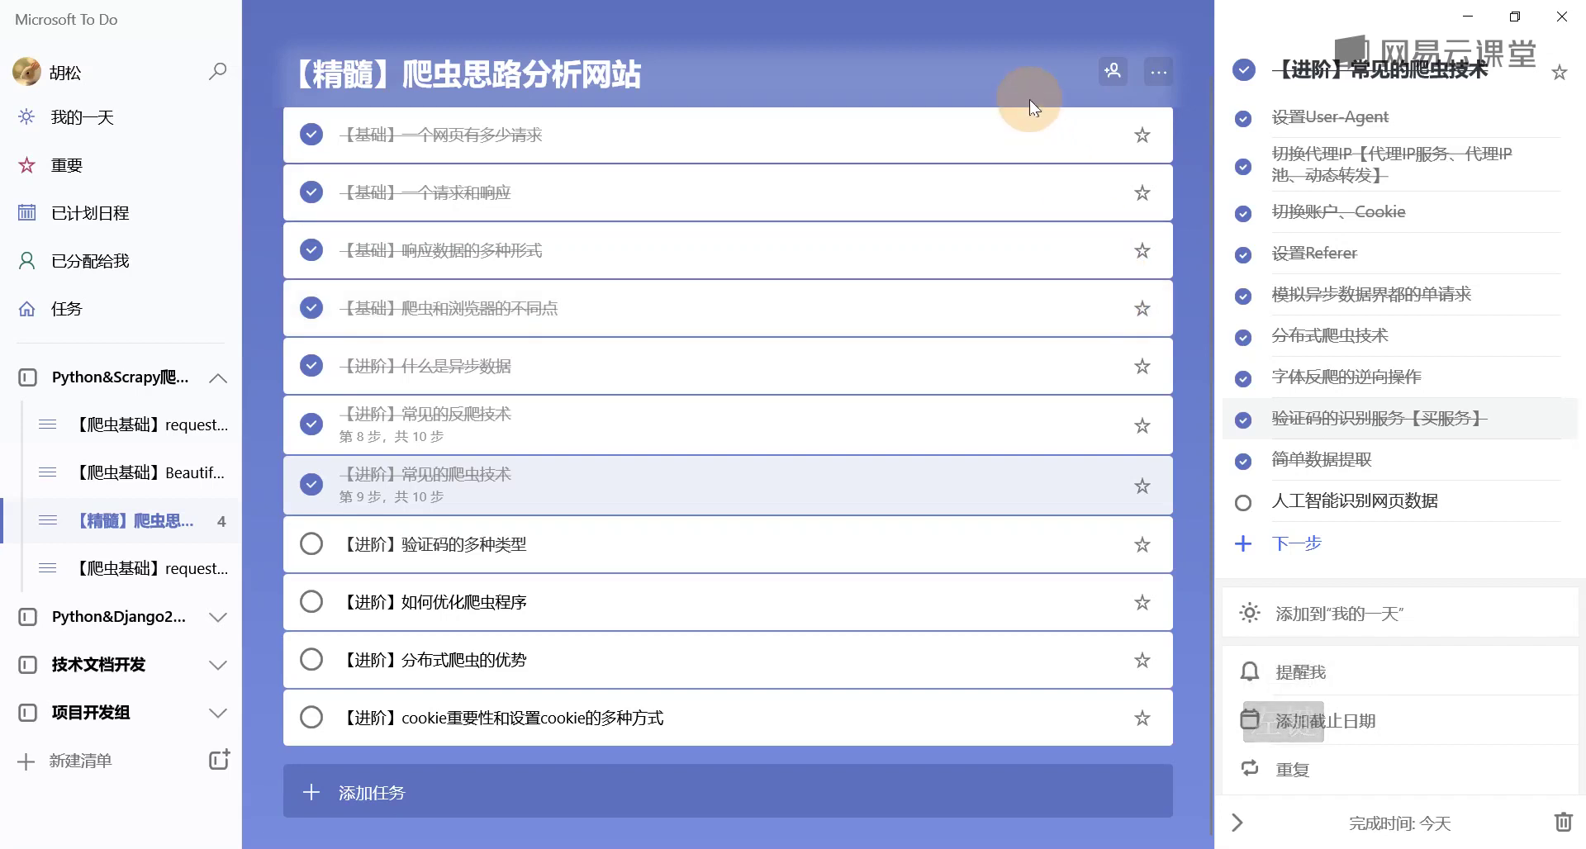
Show the details pane of the task 【进阶】验证码的多种类型
{"action": "left_click", "coordinate": [484, 552]}
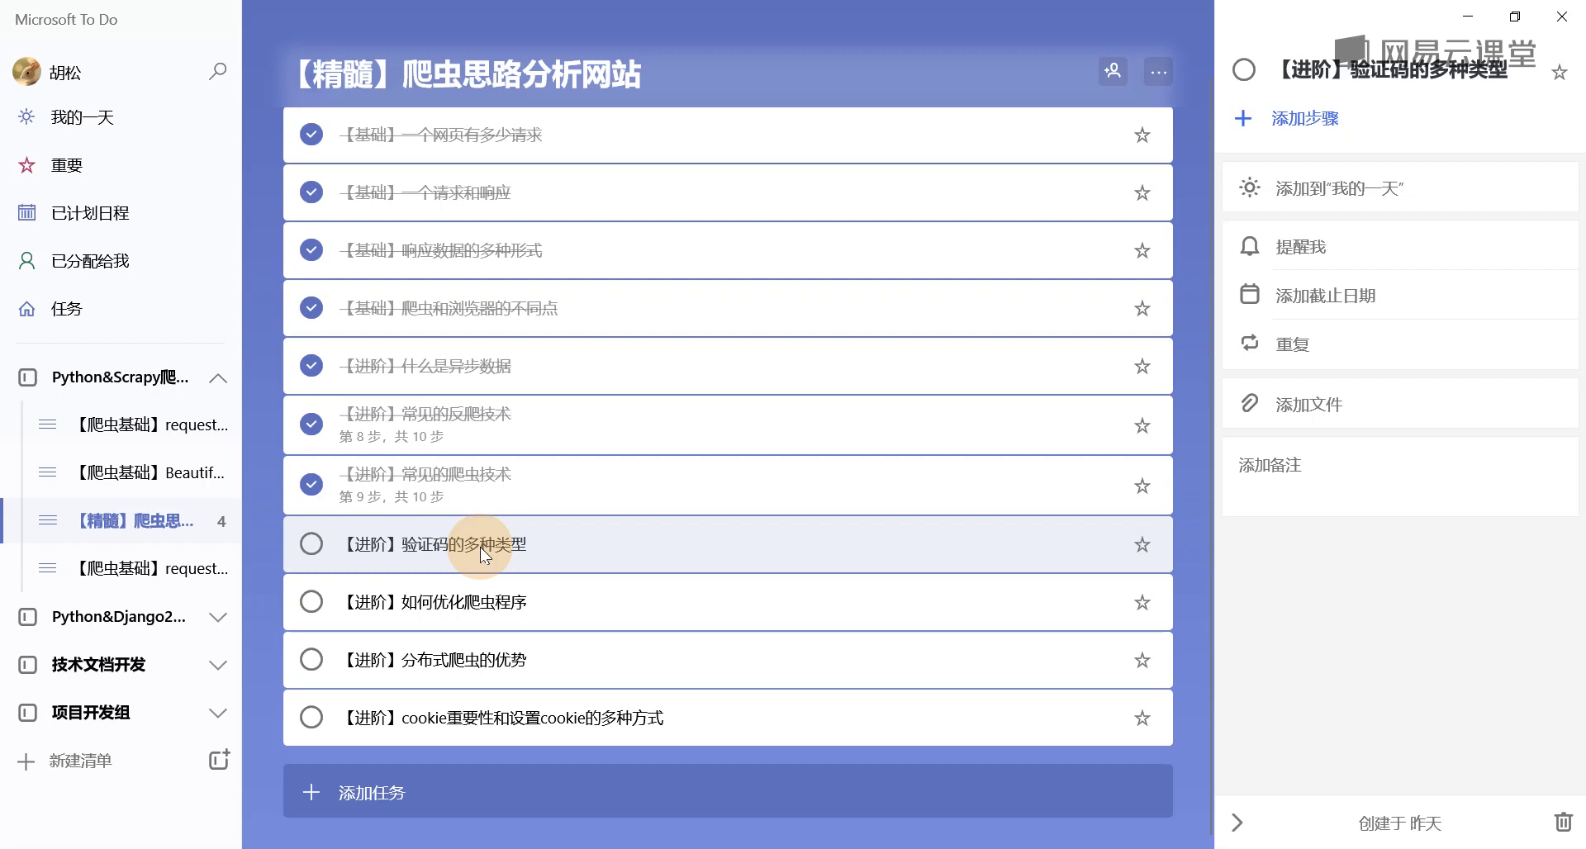
Add the first step 一代：图形验证码 to the task and move to the next-step field
{"action": "left_click", "coordinate": [1316, 114]}
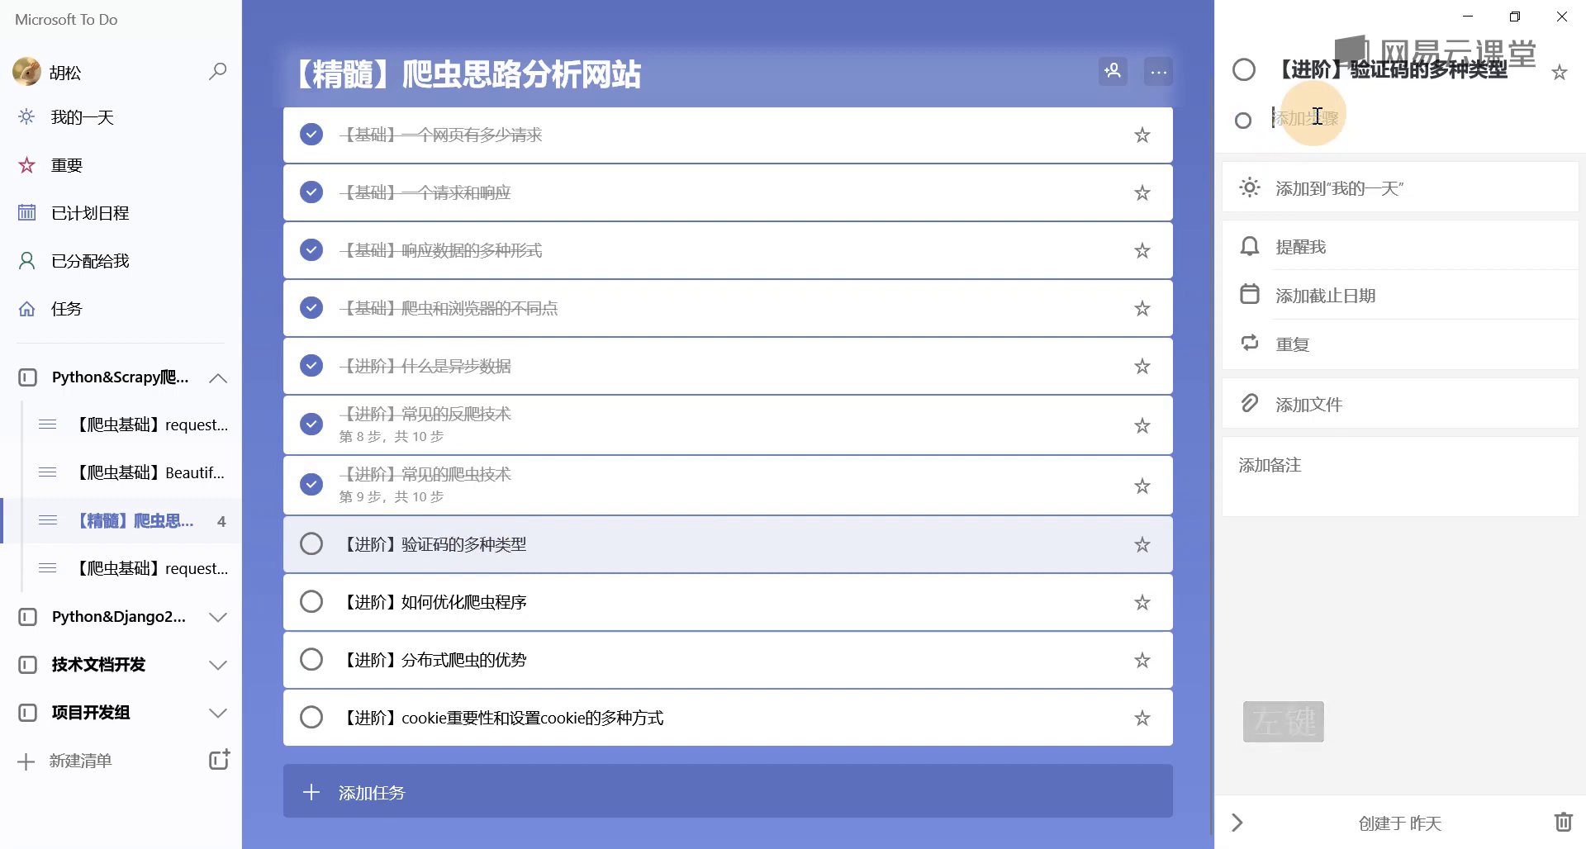
{"action": "key", "text": "BackSpace"}
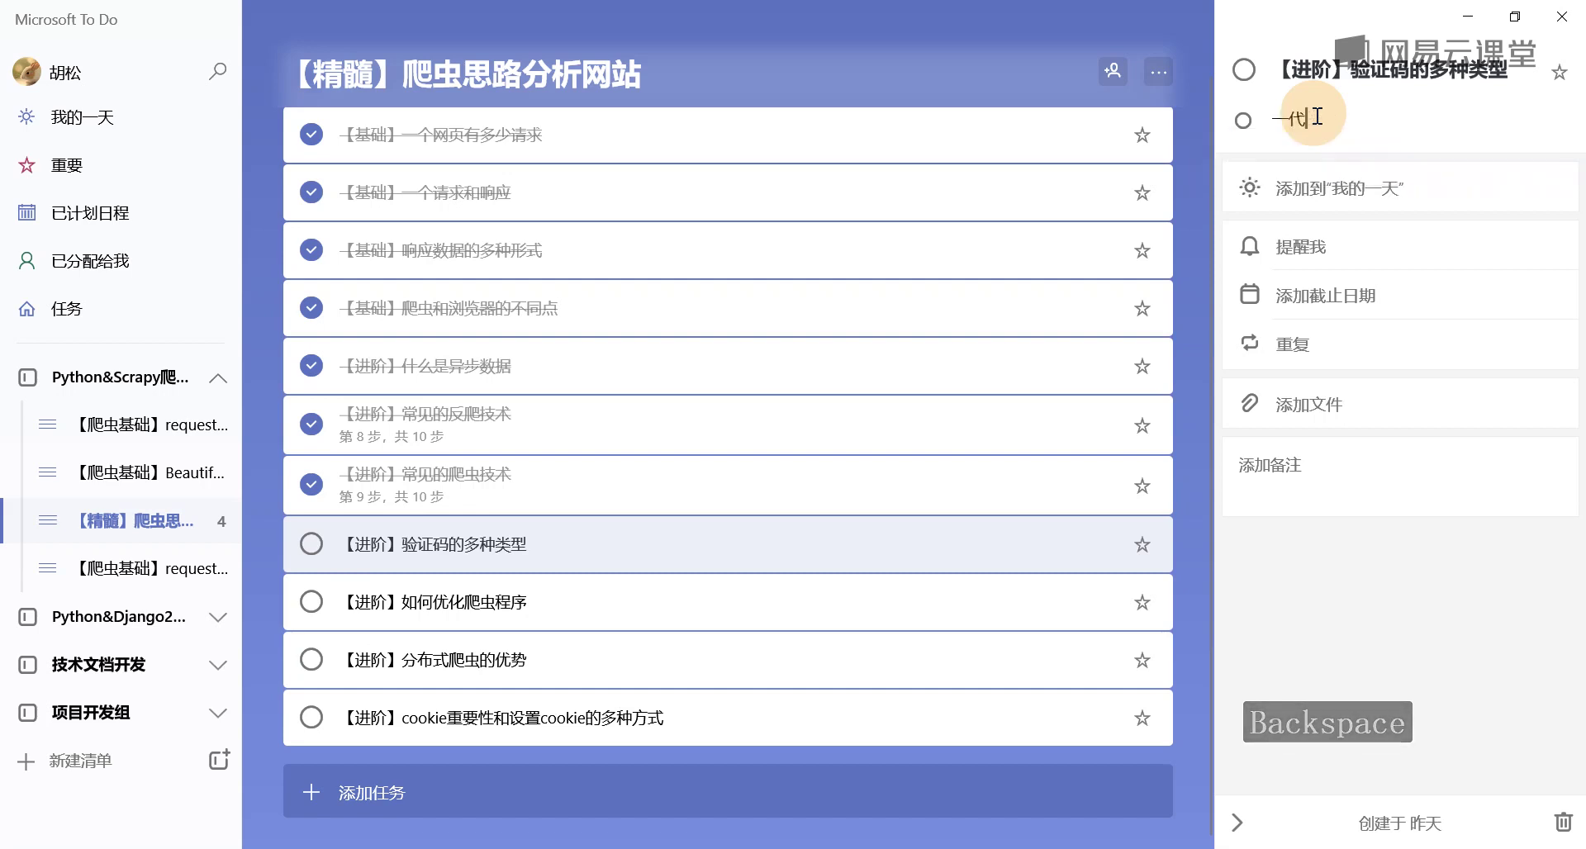
{"action": "key", "text": "shift+;"}
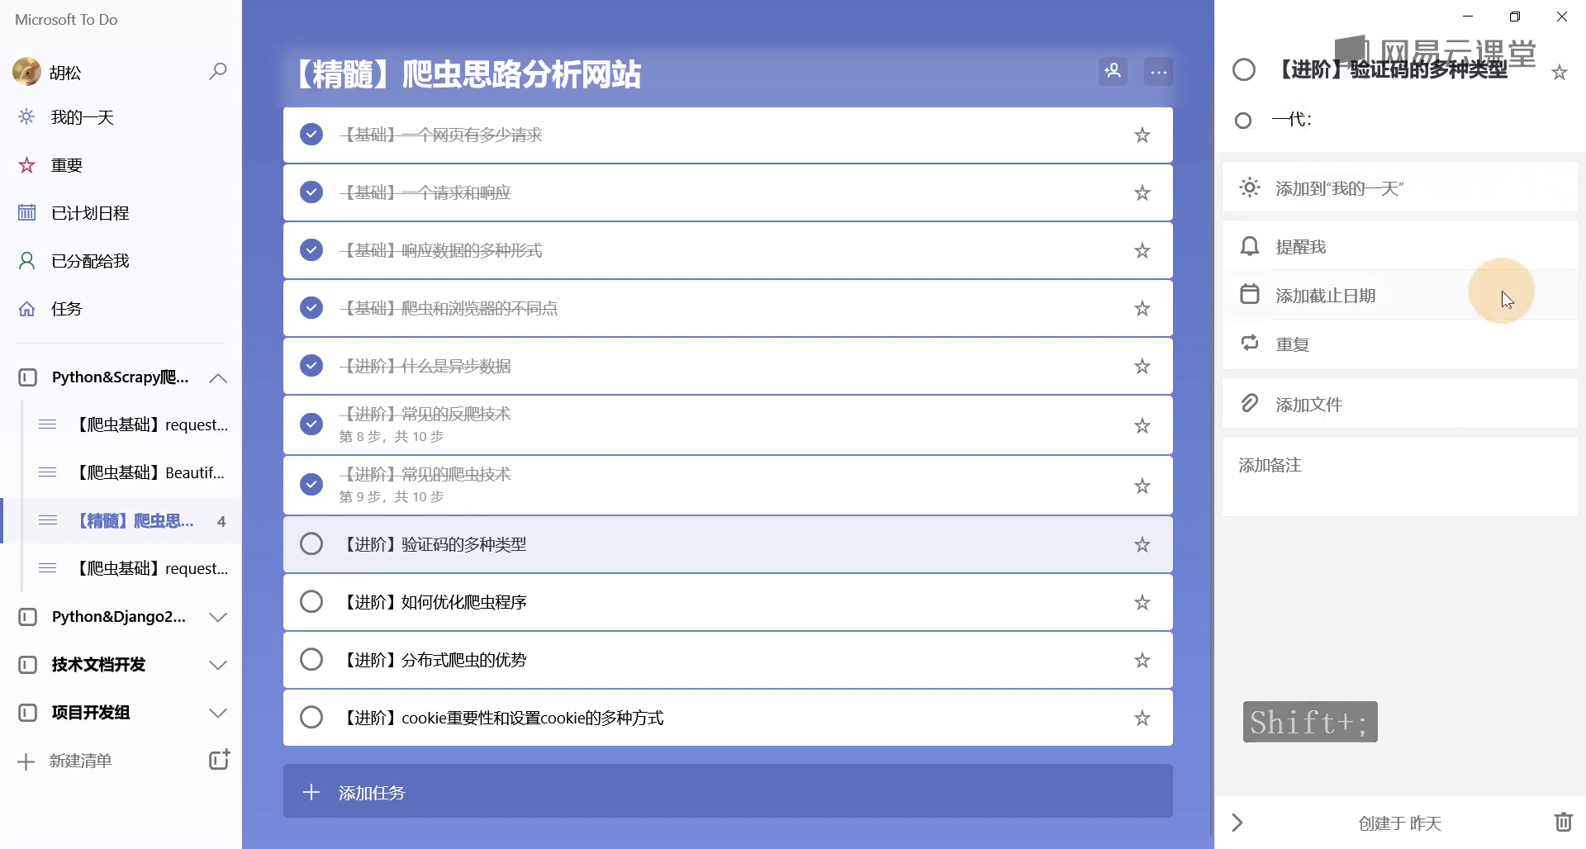
{"action": "key", "text": "space"}
{"action": "key", "text": "Return"}
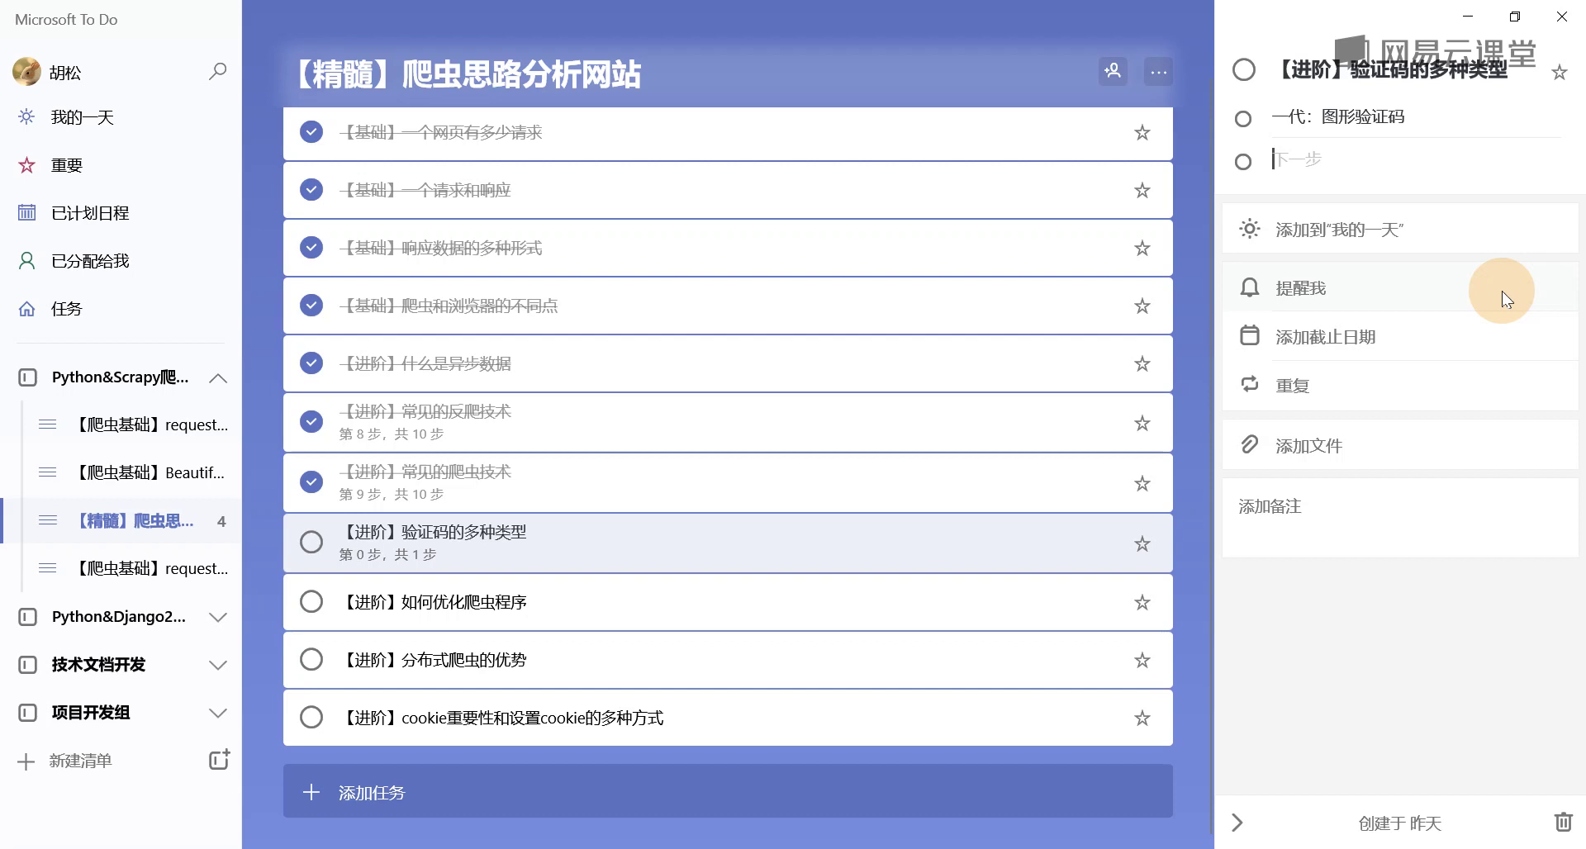
{"action": "left_click", "coordinate": [1334, 158]}
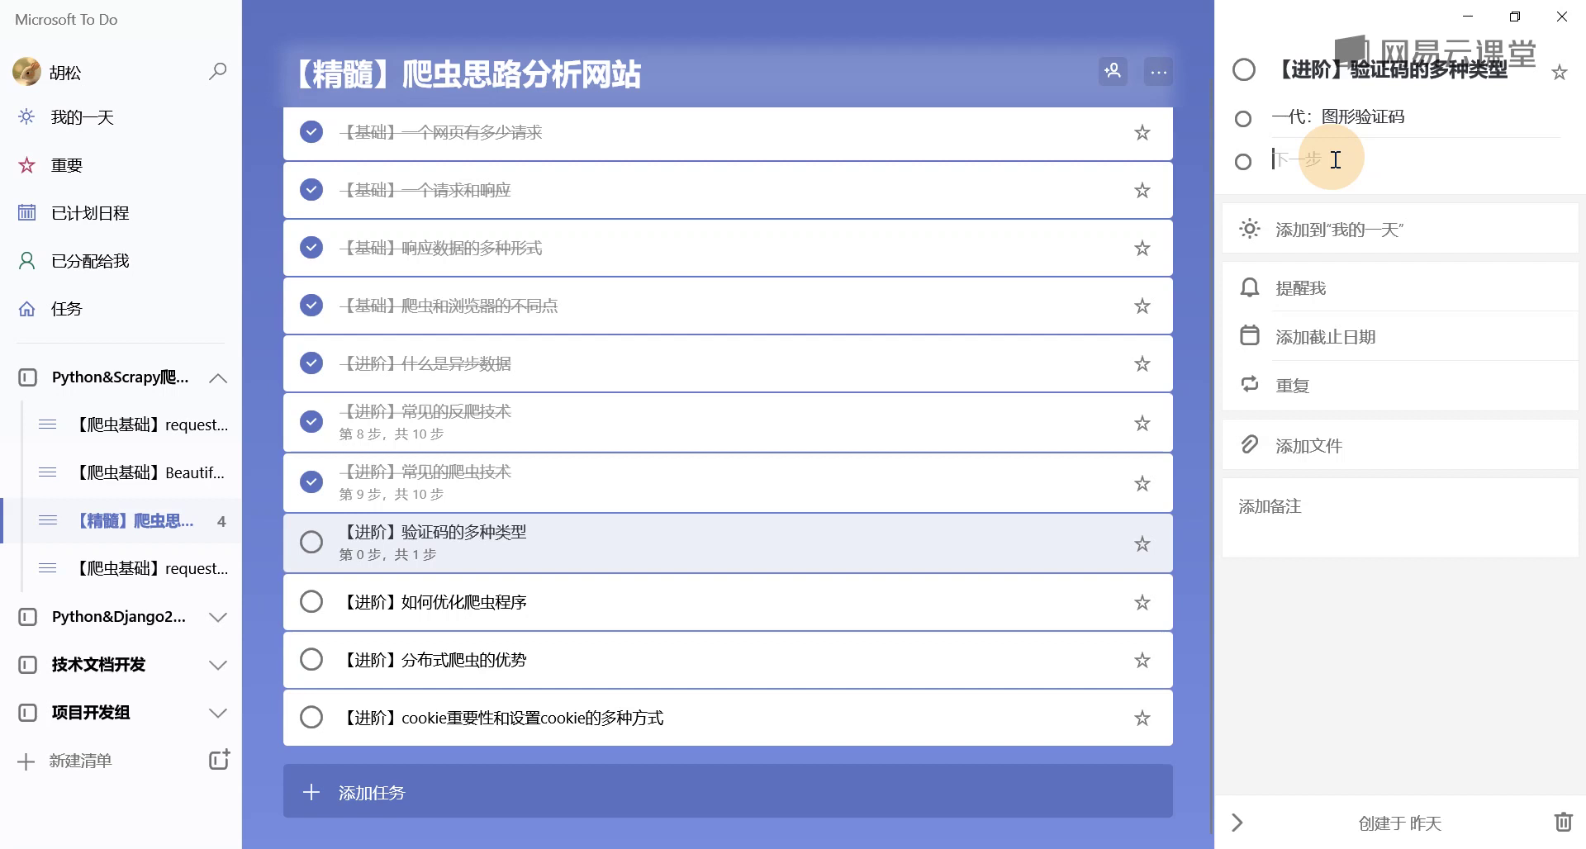
Add the second step 二代：滑块验证码 to the task
{"action": "key", "text": "space"}
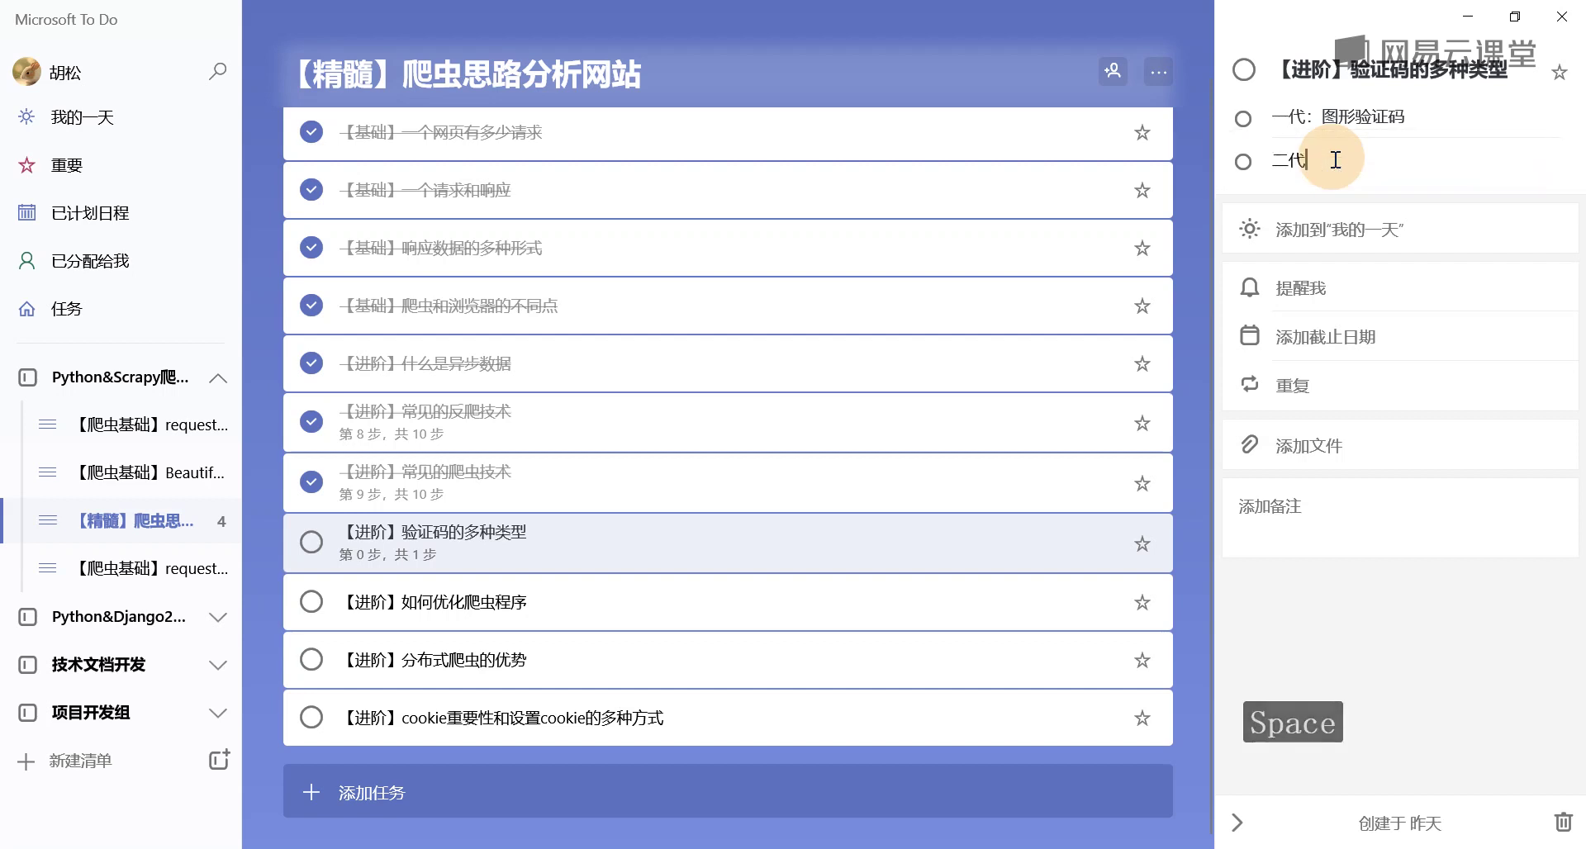
{"action": "key", "text": "shift+;"}
{"action": "key", "text": "space"}
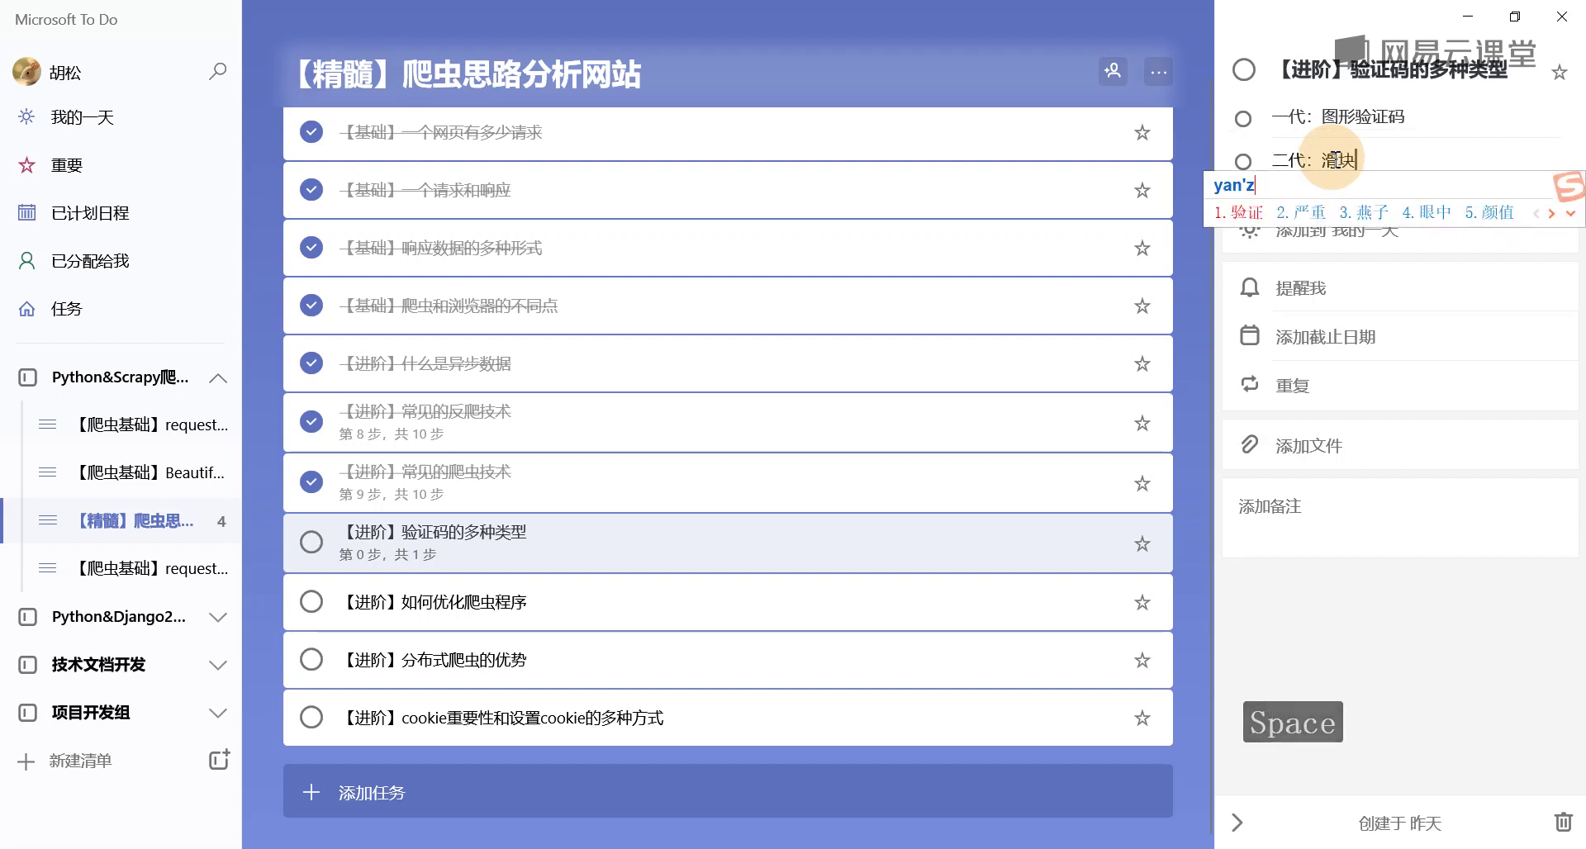
{"action": "key", "text": "space"}
{"action": "key", "text": "Return"}
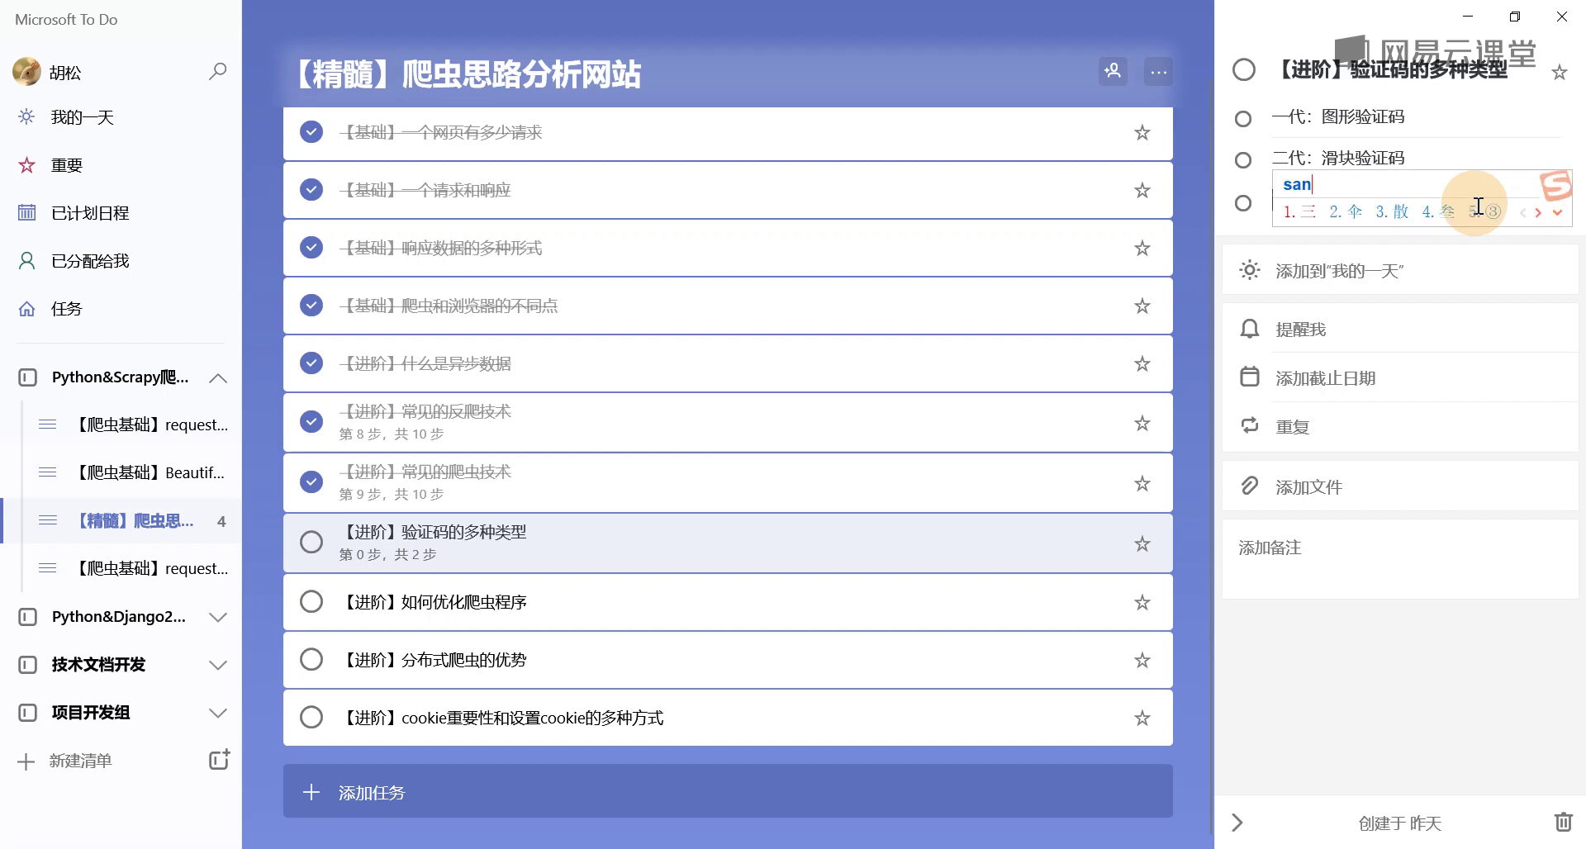
Add the third step 三代：点击验证码, correcting its wording before saving
{"action": "key", "text": "space"}
{"action": "key", "text": "shift+;"}
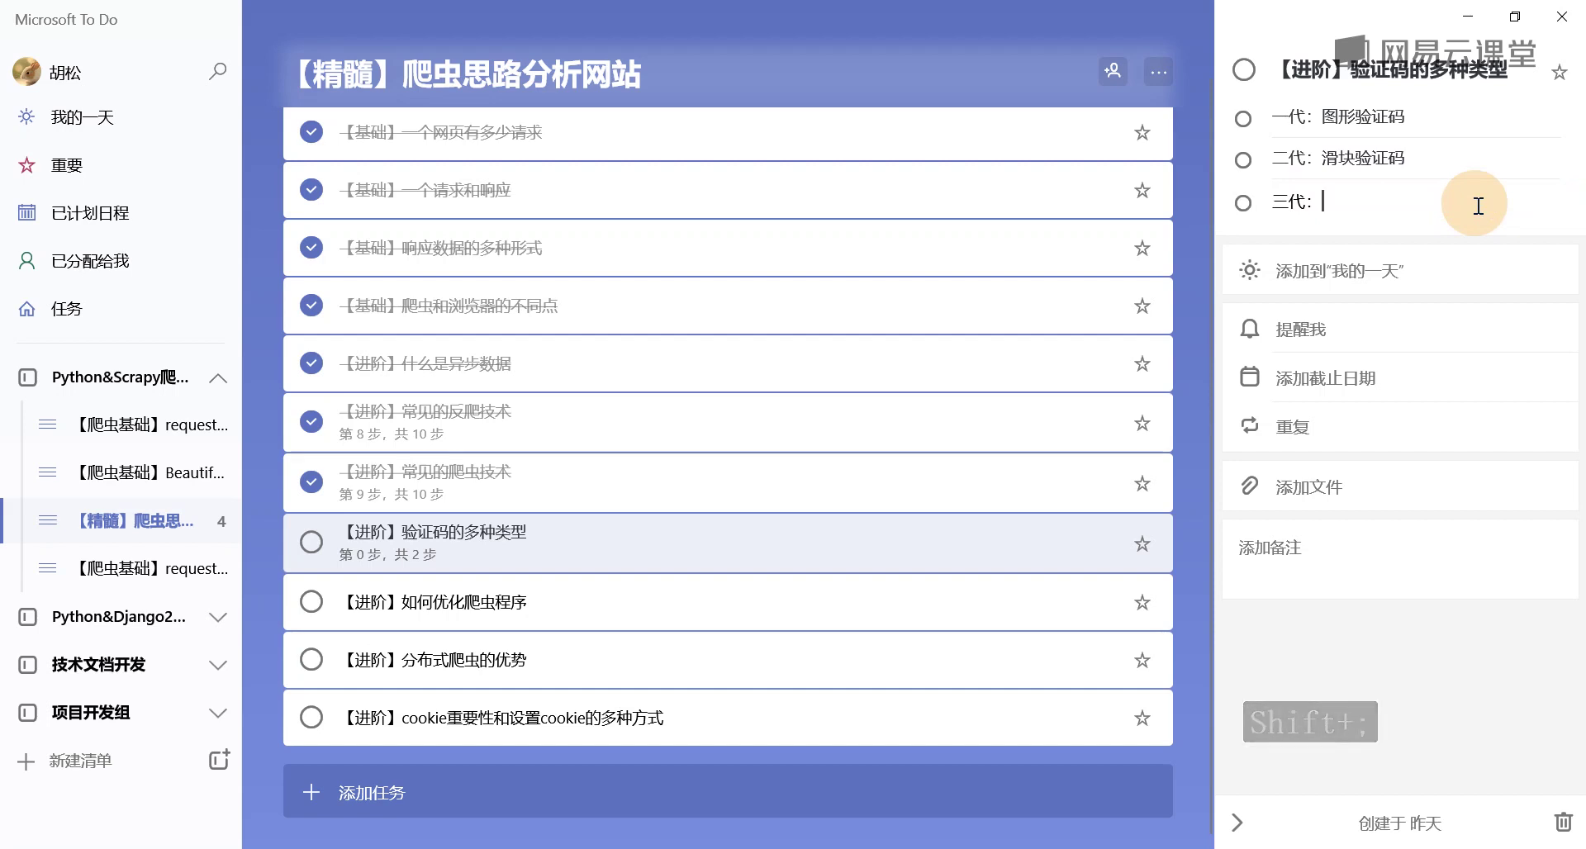
{"action": "key", "text": "space"}
{"action": "key", "text": "BackSpace"}
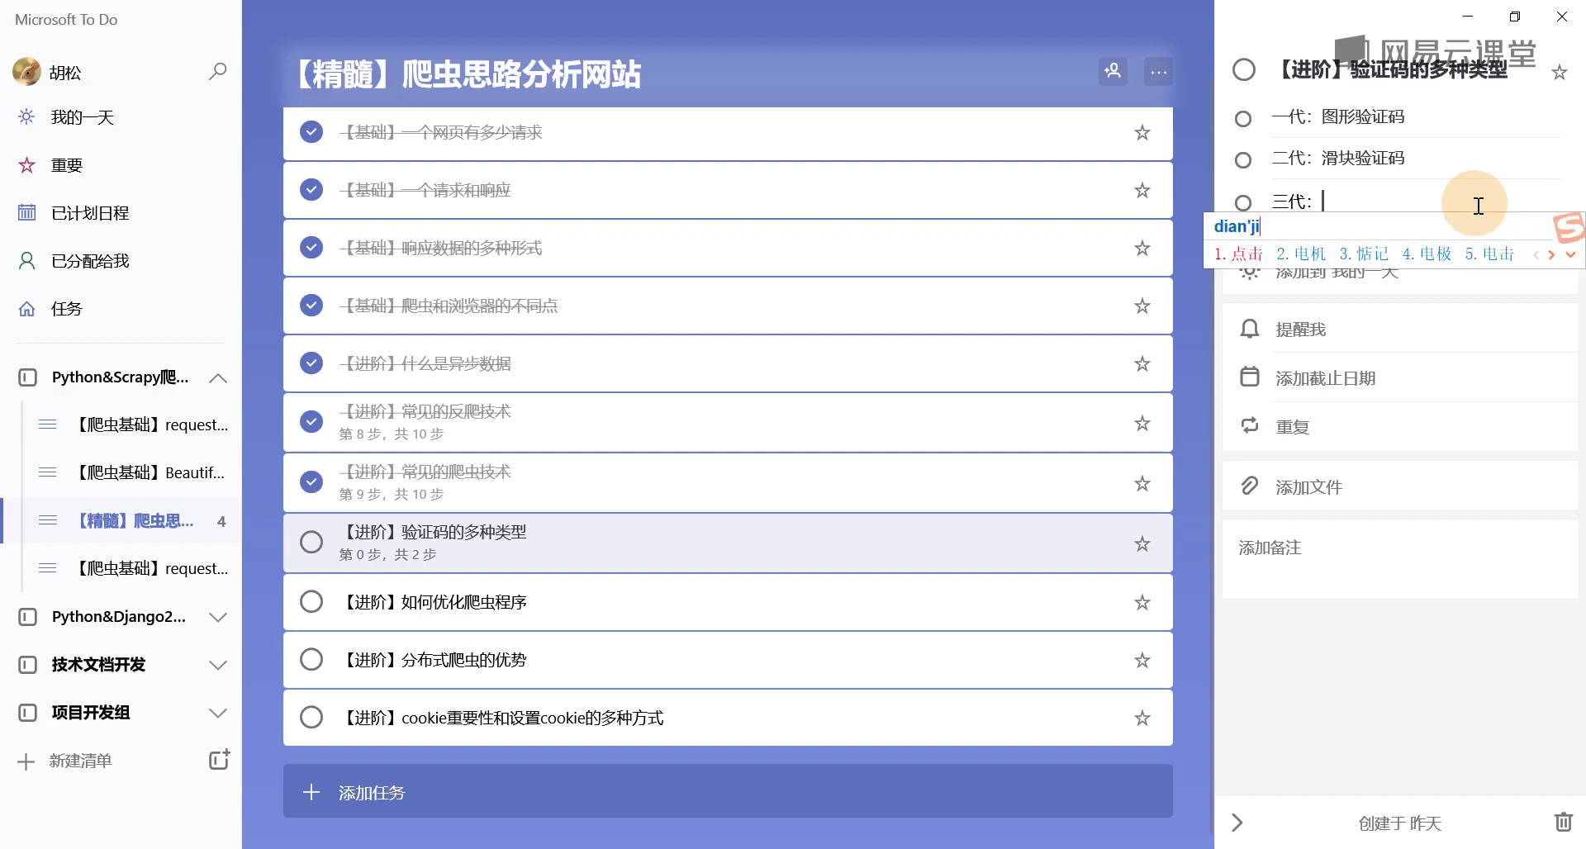
{"action": "key", "text": "space"}
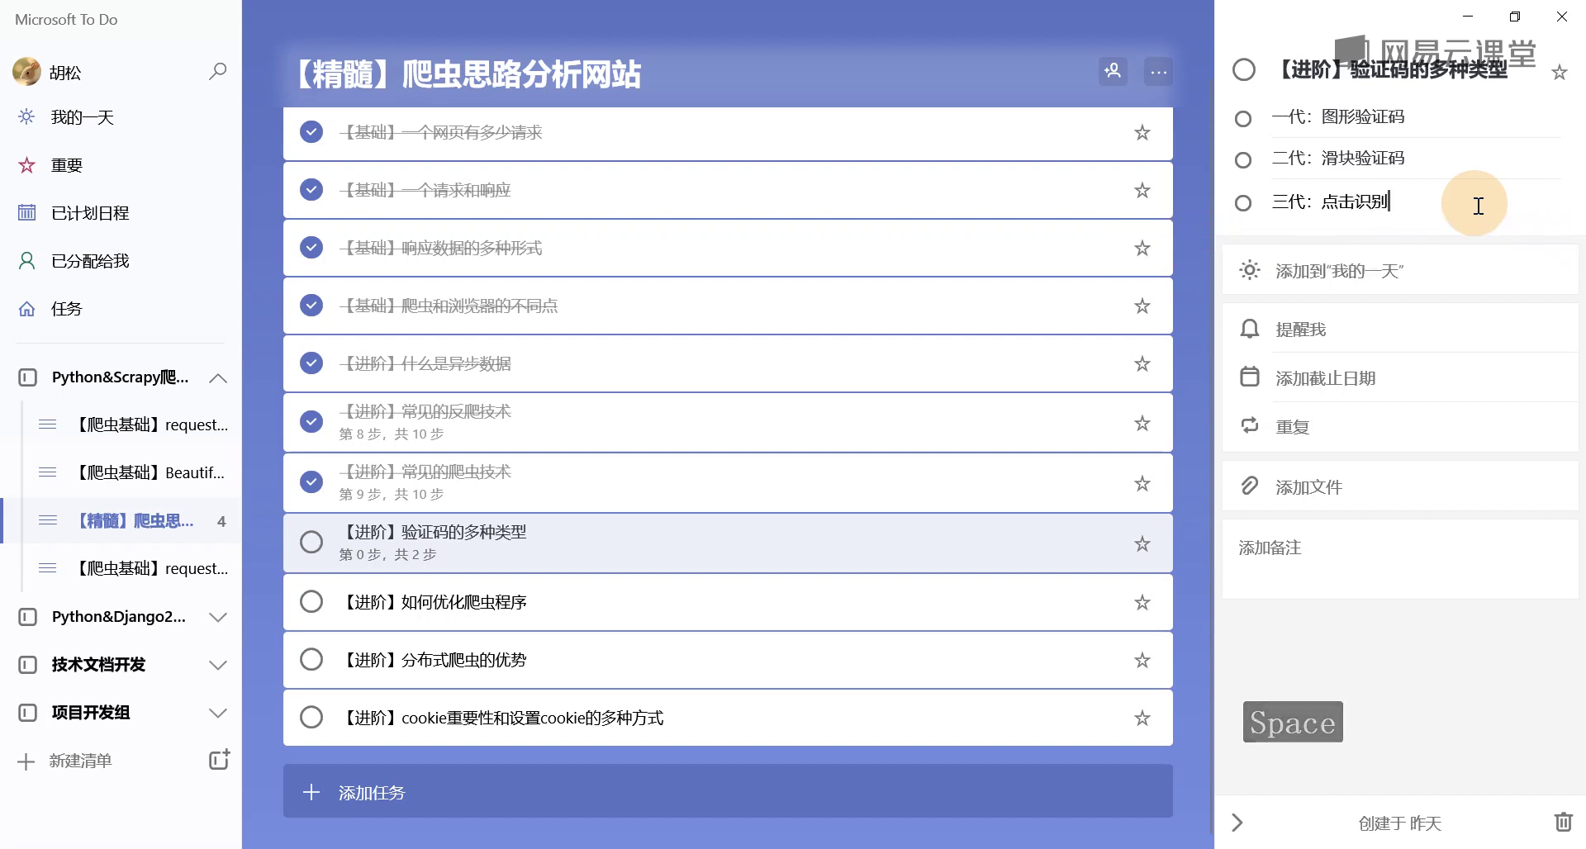
{"action": "key", "text": "space"}
{"action": "key", "text": "Left"}
{"action": "key", "text": "BackSpace"}
{"action": "key", "text": "Right"}
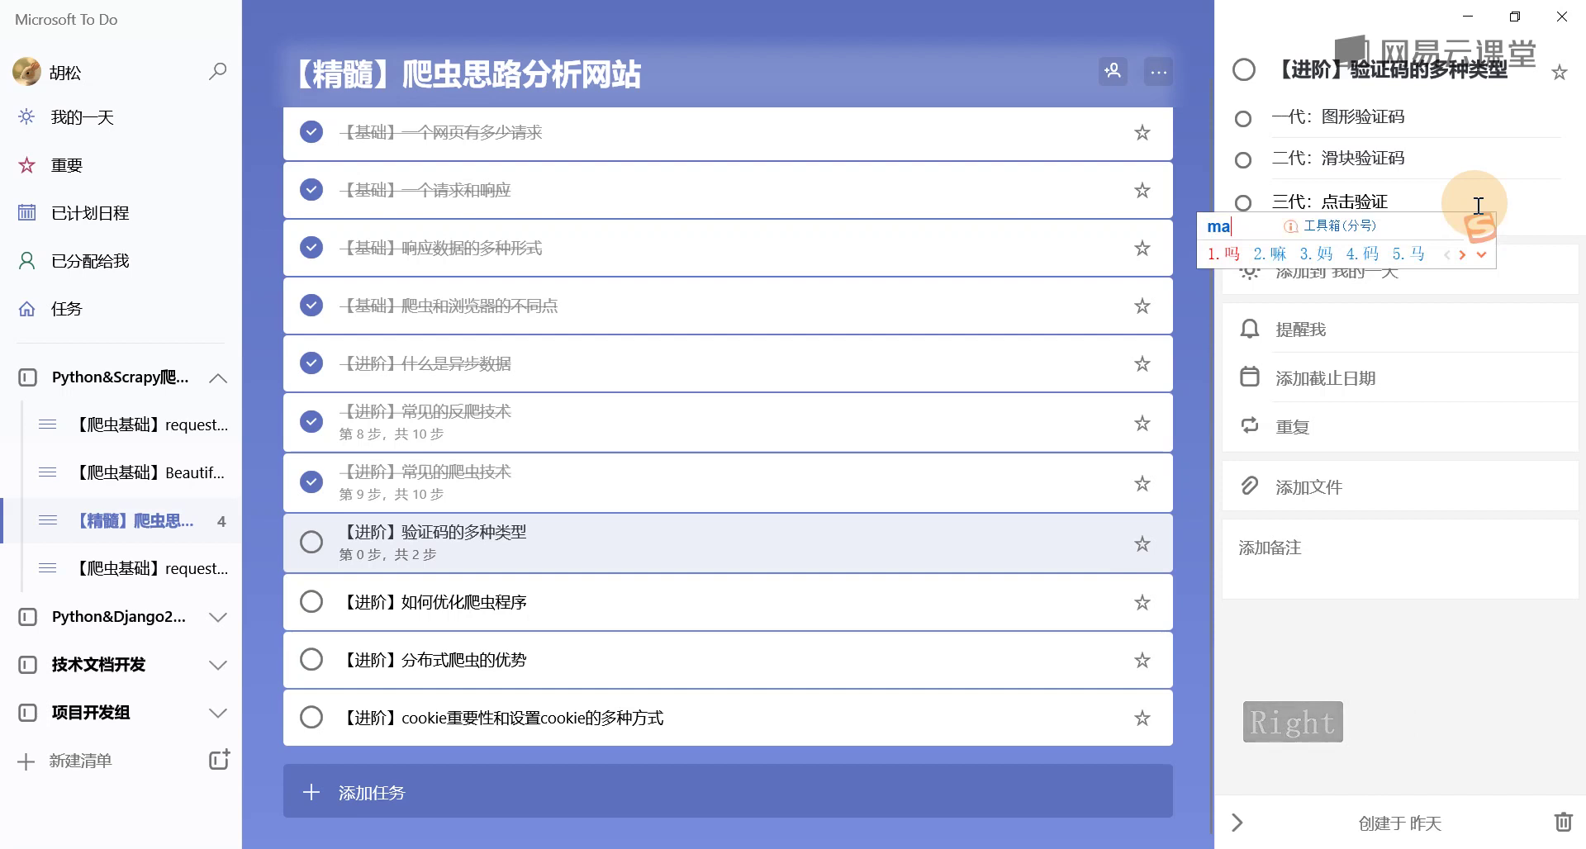
{"action": "key", "text": "Return"}
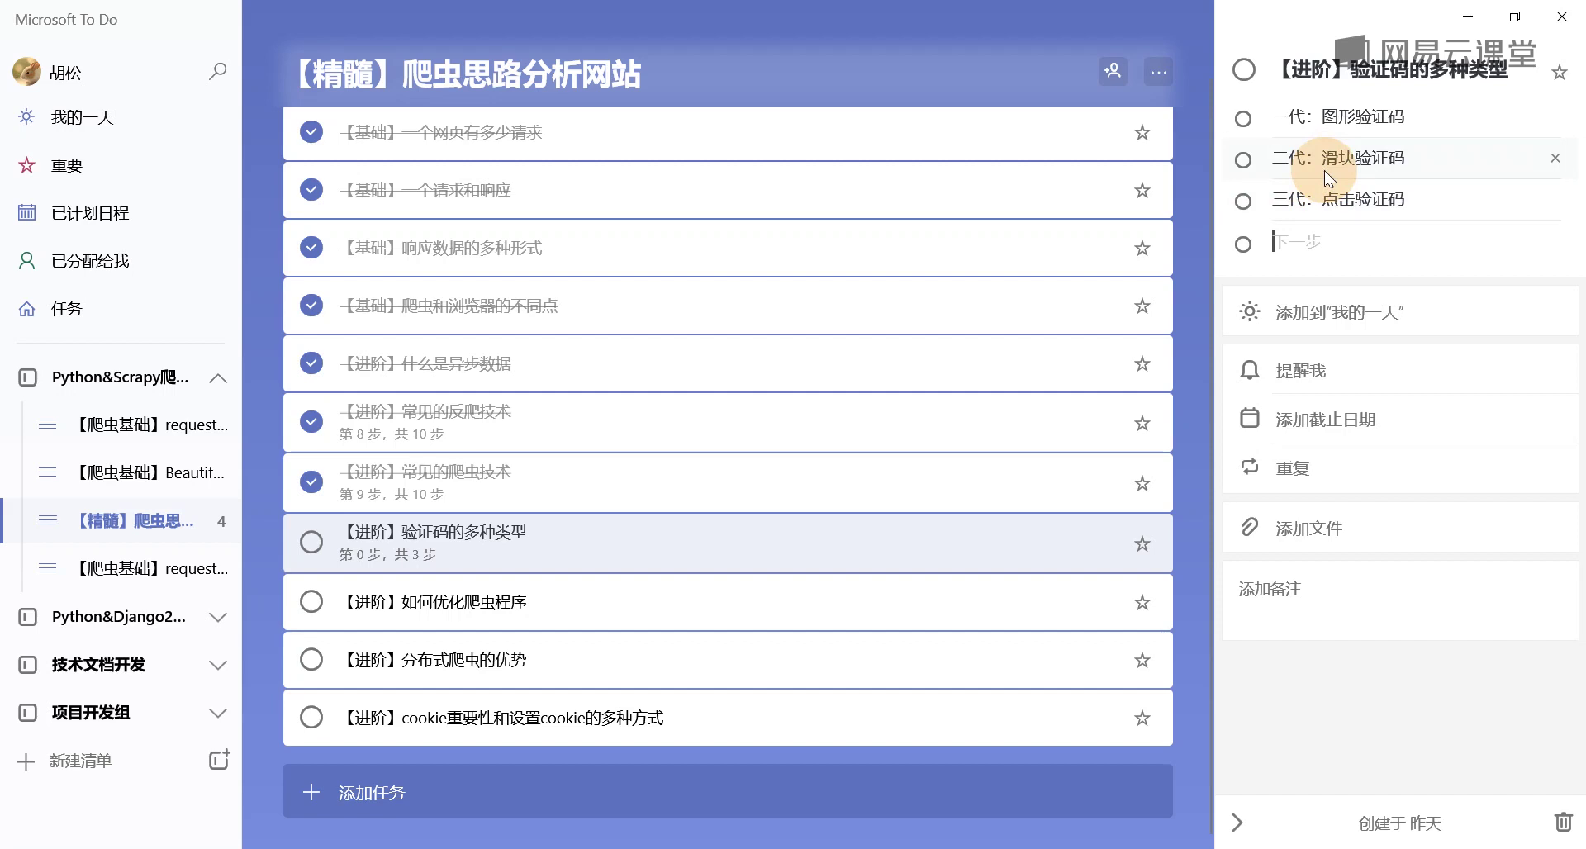
Draft a fourth step reading 四代：人机交互 in the next-step field
{"action": "left_click", "coordinate": [1309, 246]}
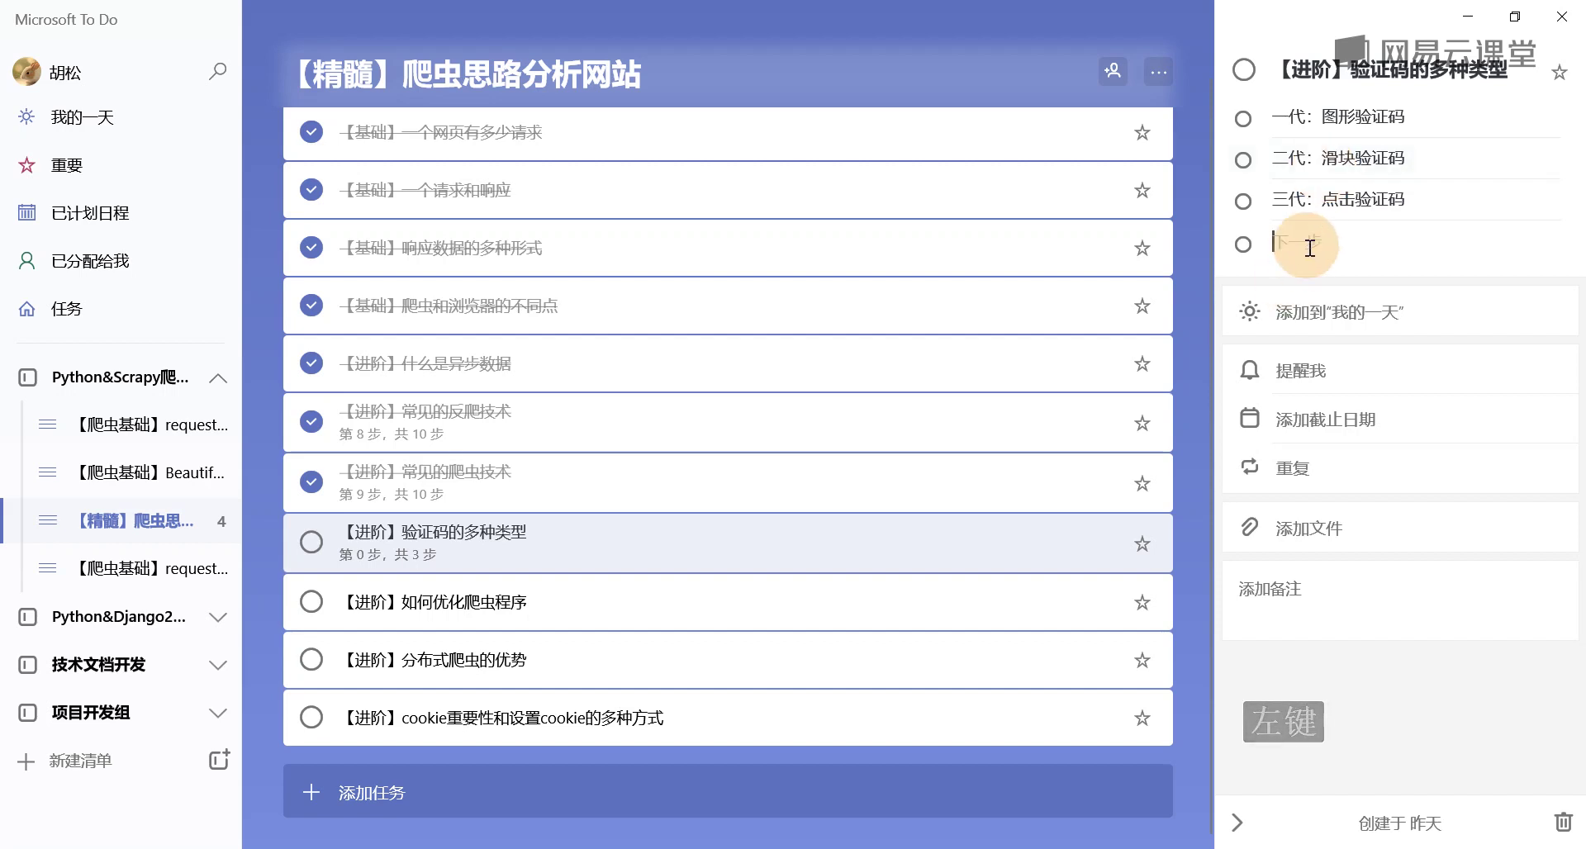
{"action": "key", "text": "space"}
{"action": "key", "text": "shift+;"}
{"action": "key", "text": "space"}
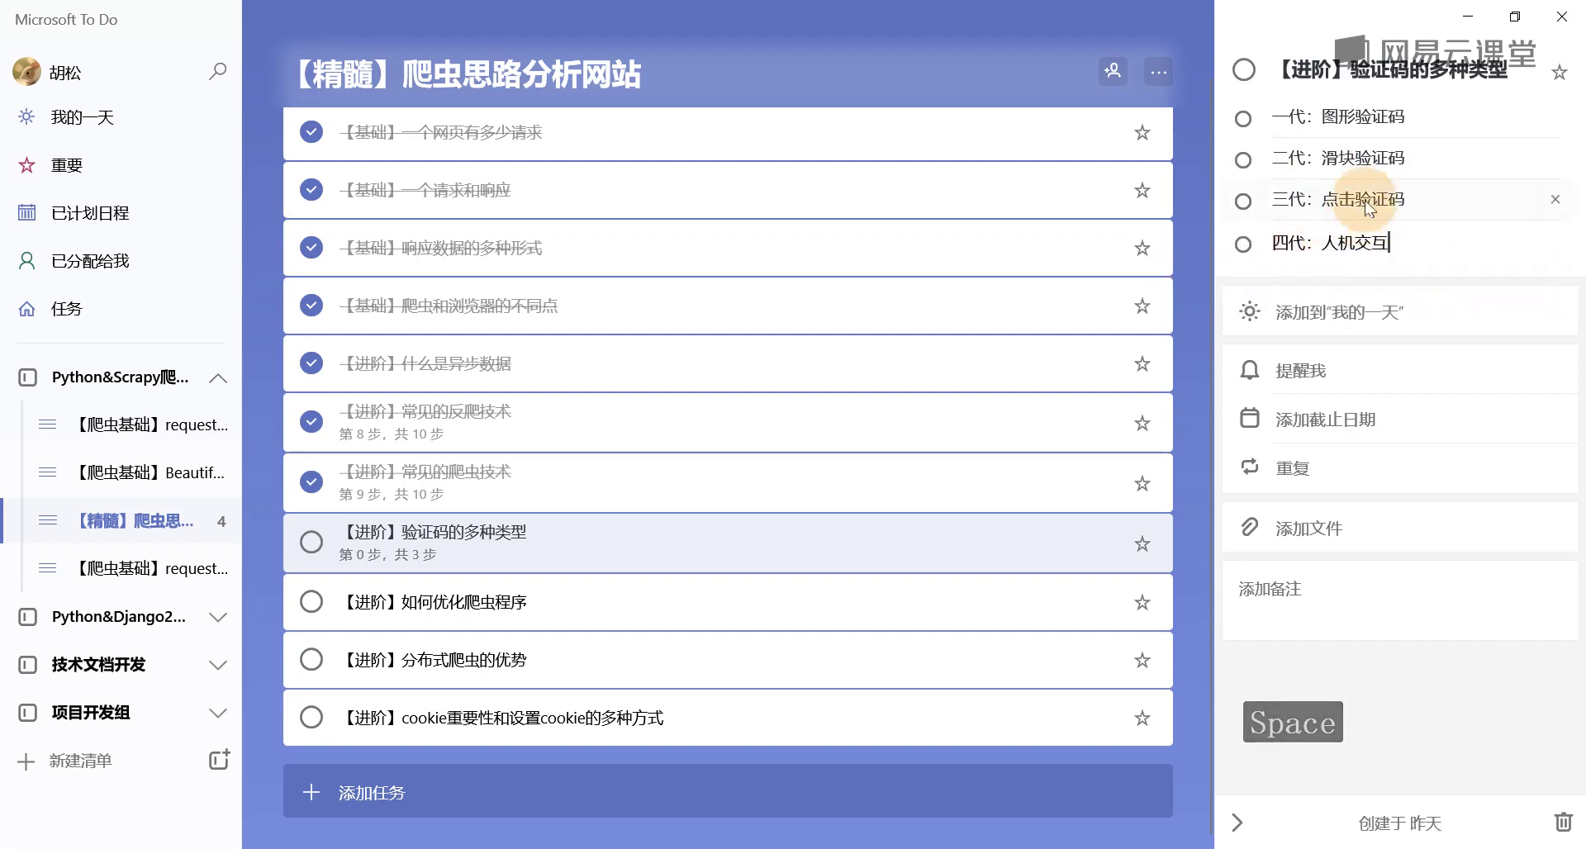
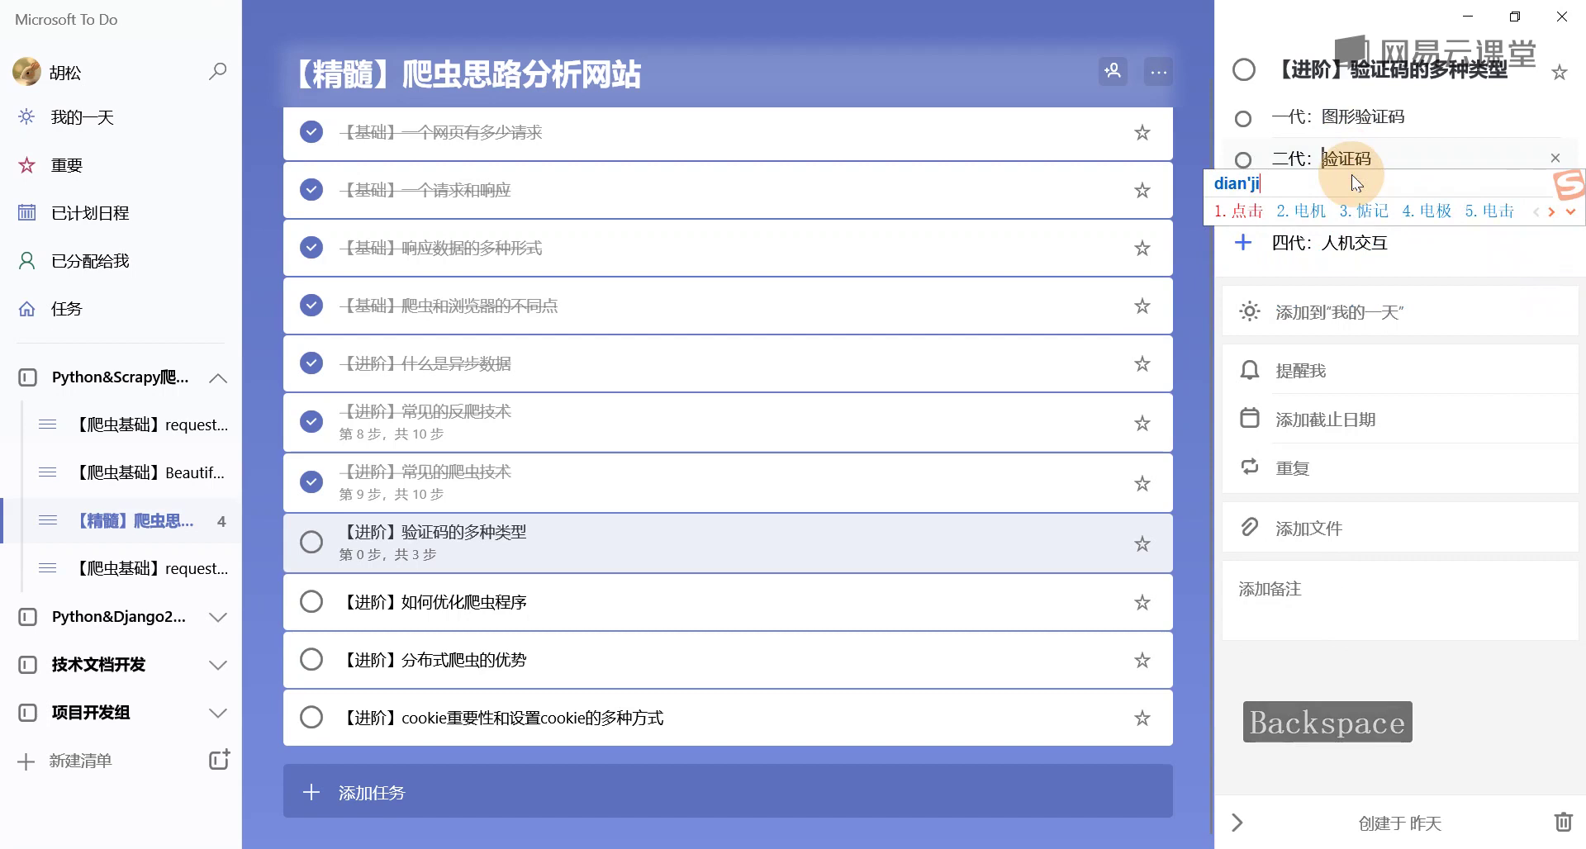
Reword steps two and three to 二代：点击验证码 and 三代：滑块验证码 and save 四代：人机交互
{"action": "key", "text": "space"}
{"action": "key", "text": "Down"}
{"action": "key", "text": "Return"}
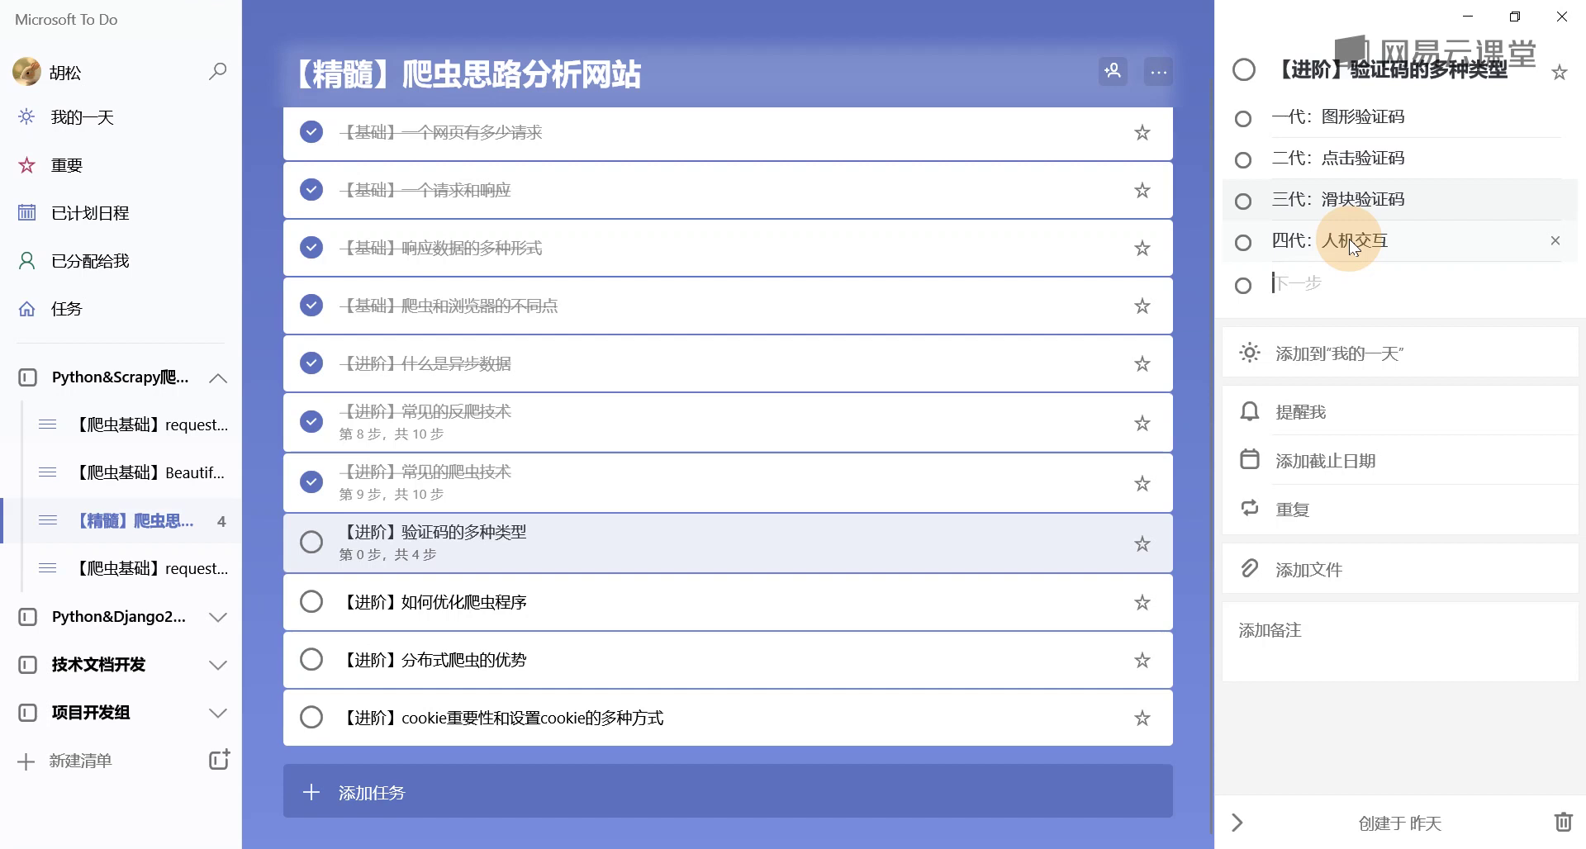
Return to the next-step field to begin a further step
{"action": "left_click", "coordinate": [1346, 286]}
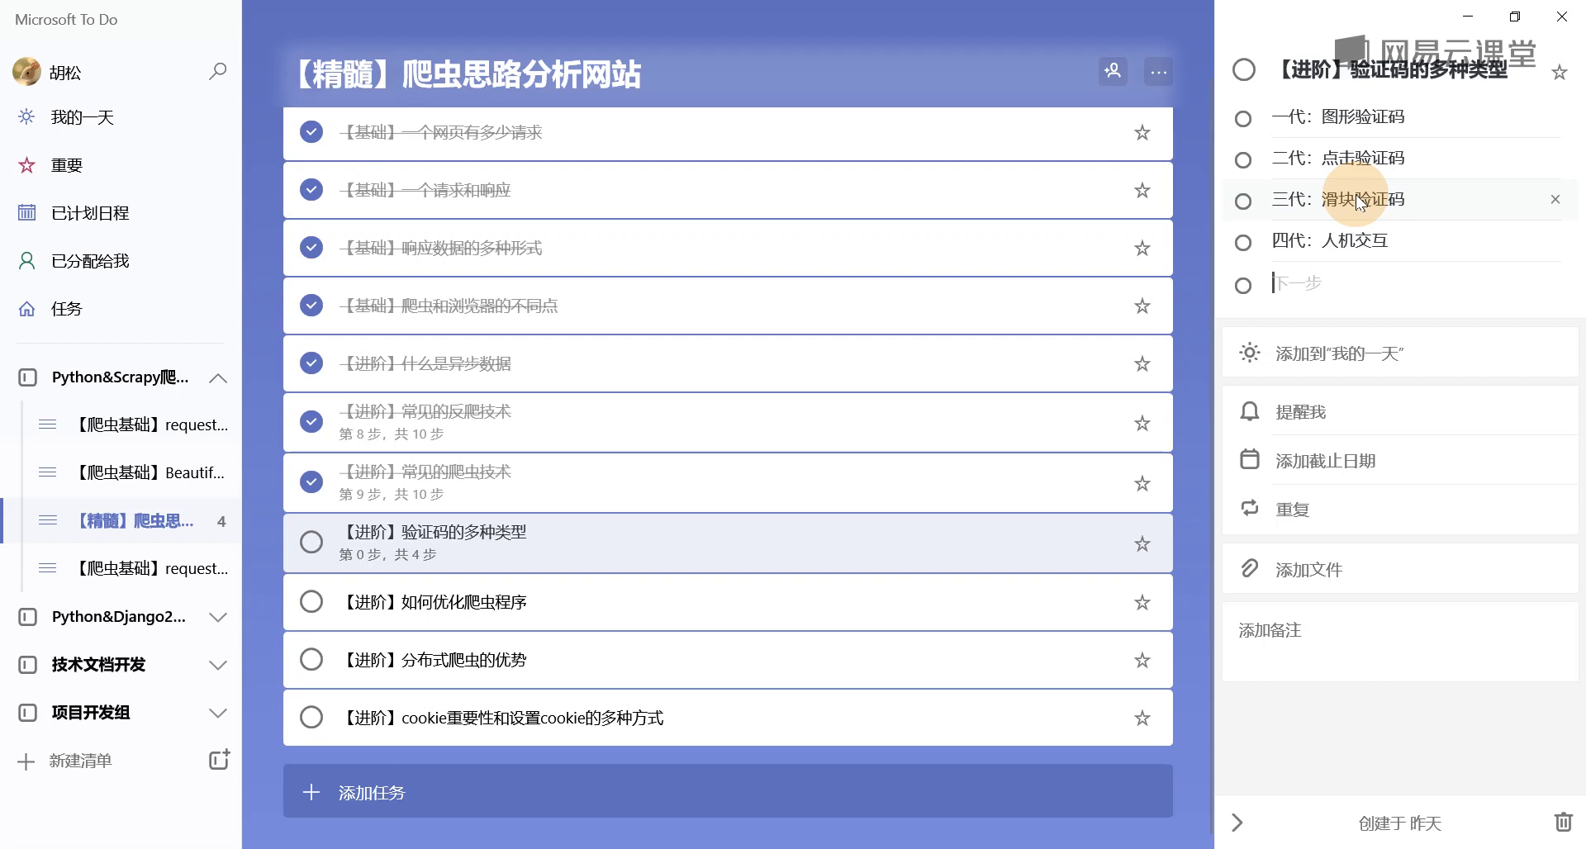
{"action": "left_click", "coordinate": [1406, 126]}
{"action": "left_click", "coordinate": [1403, 283]}
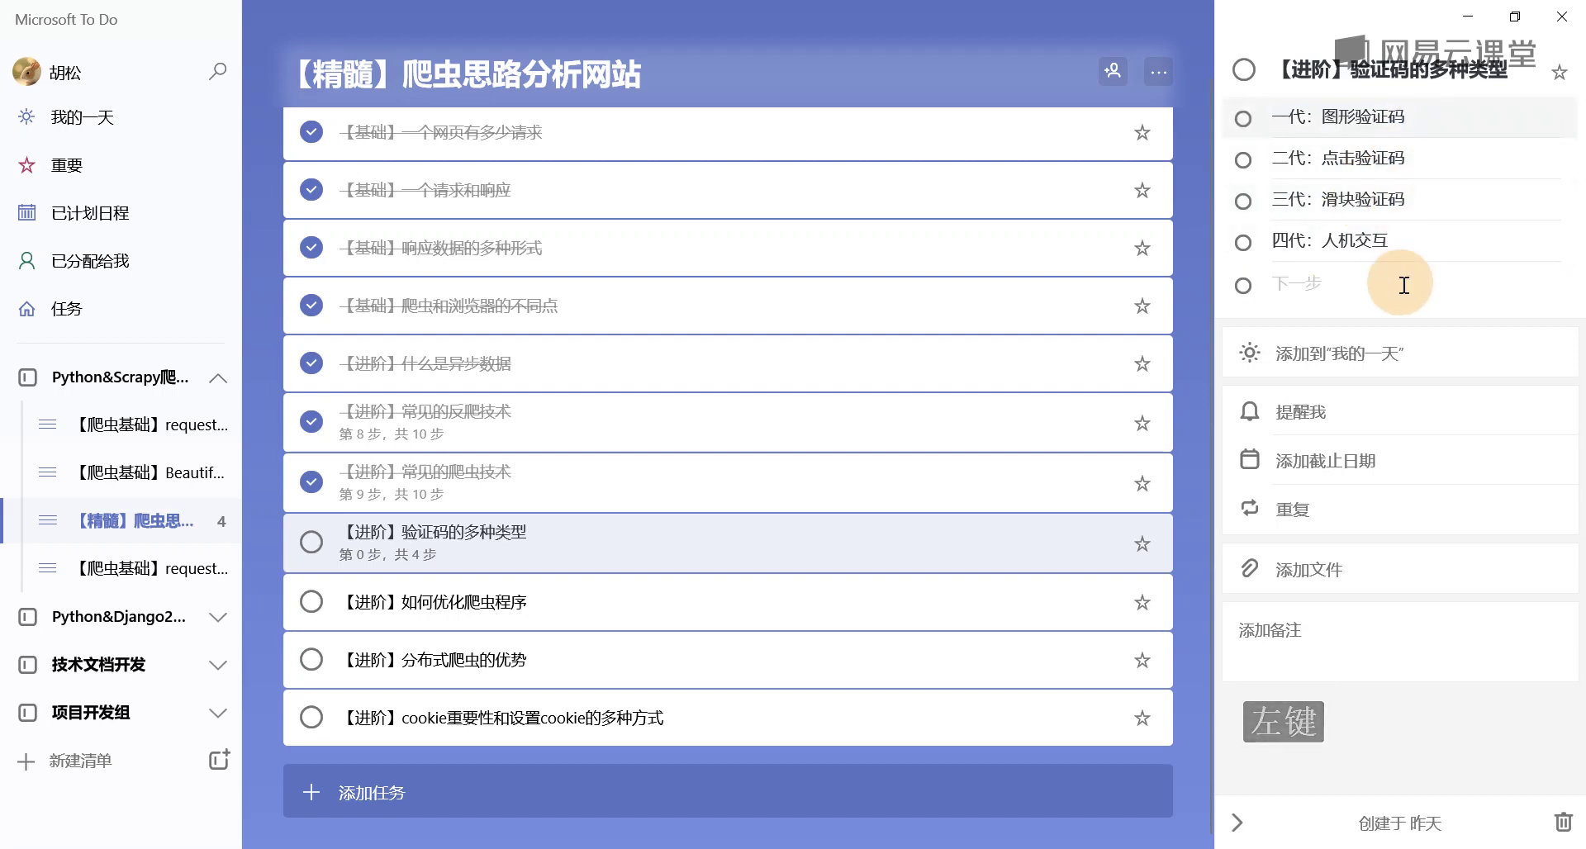
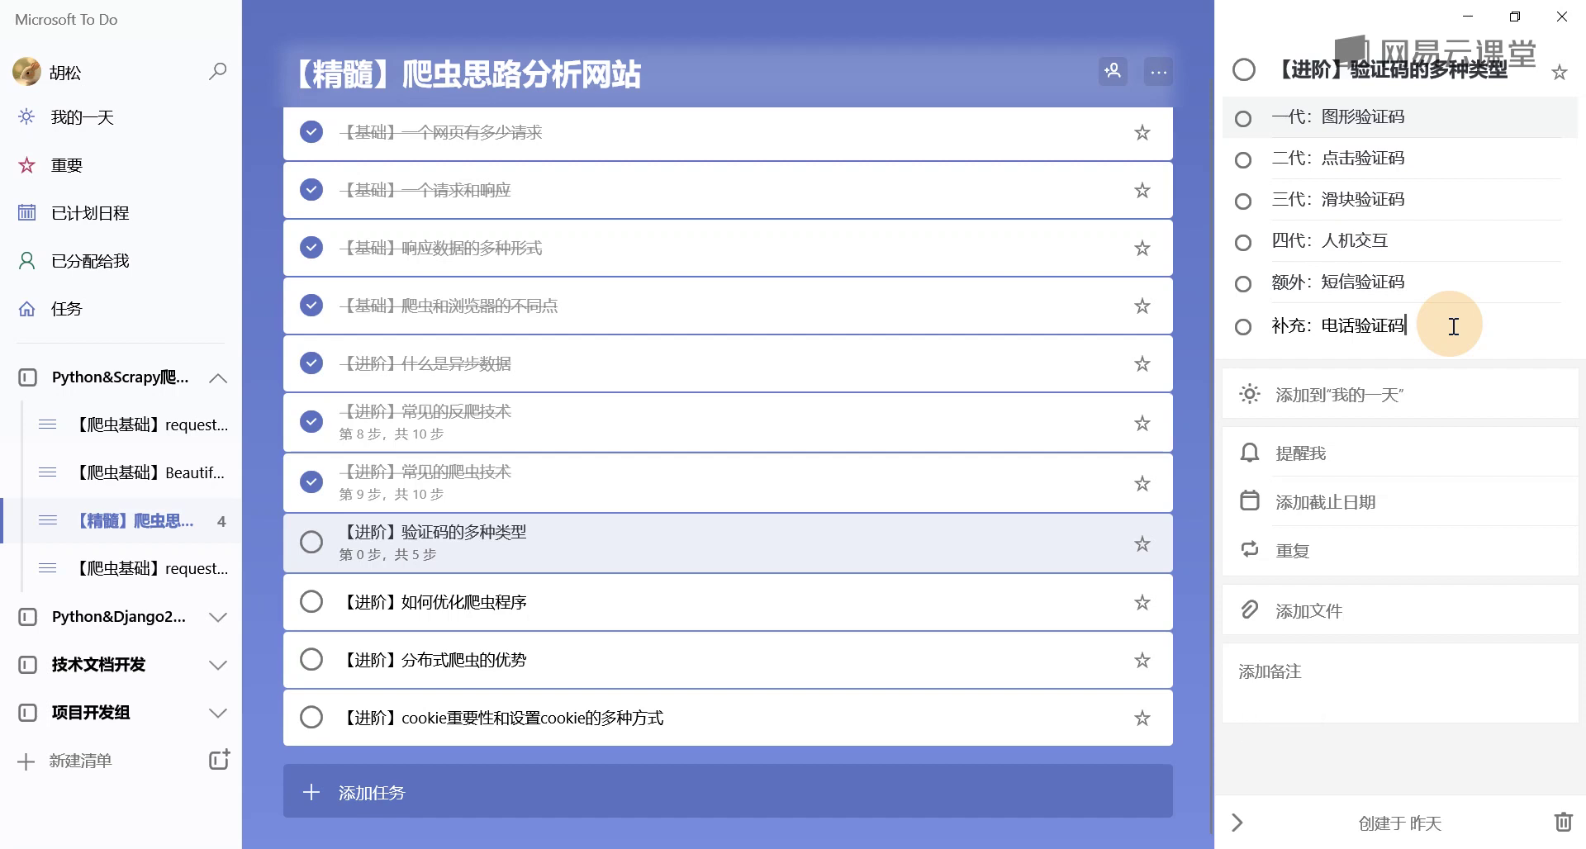
Save 补充：电话验证码 as the sixth step and check off the whole task as complete
{"action": "left_click", "coordinate": [1248, 130]}
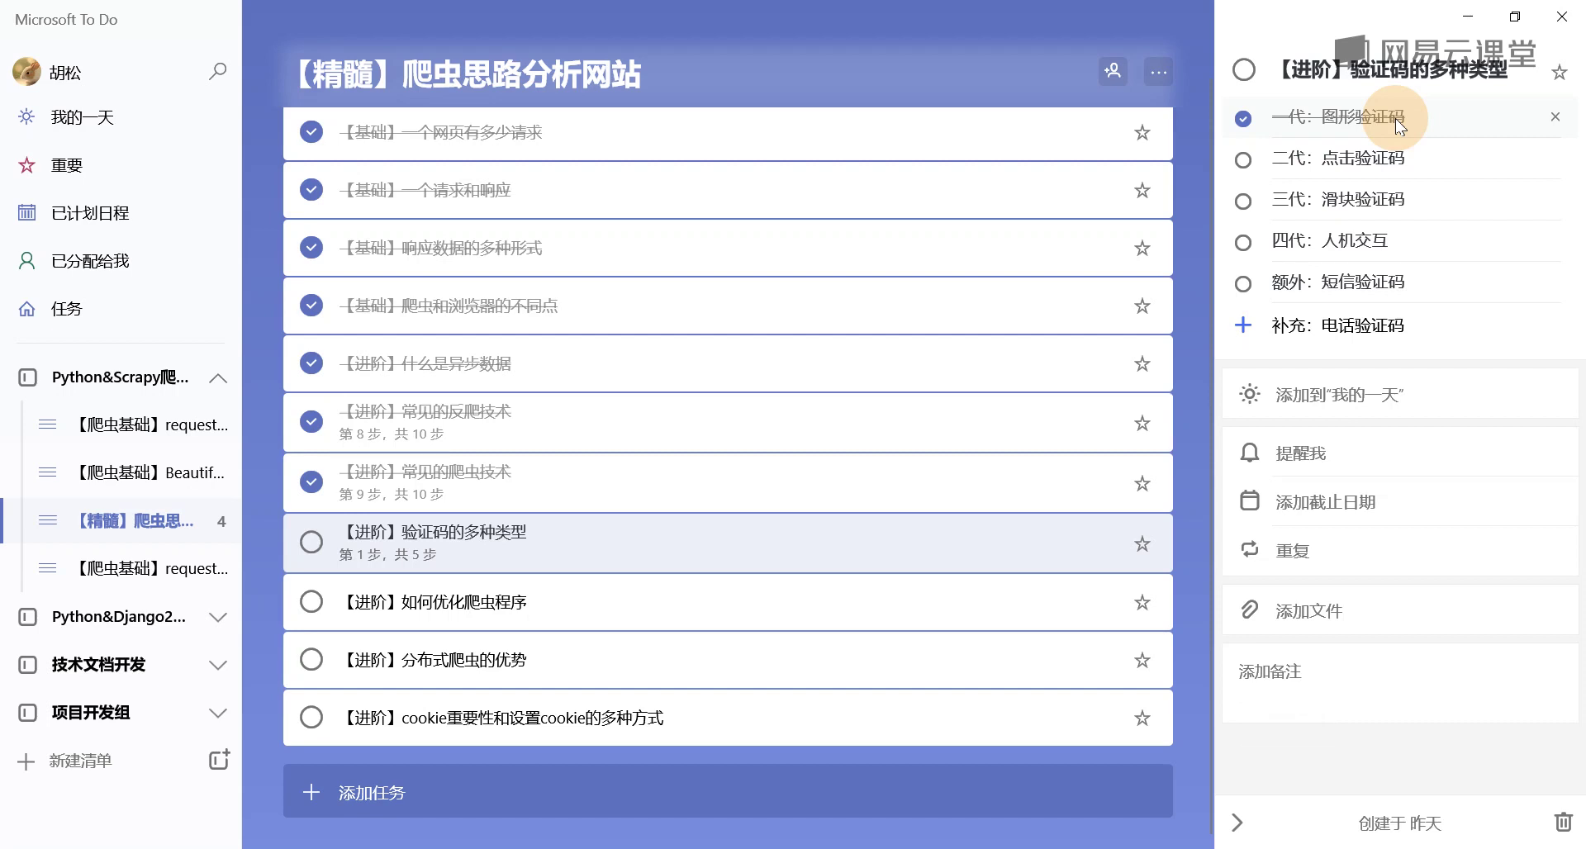
{"action": "left_click", "coordinate": [1422, 328]}
{"action": "key", "text": "Return"}
{"action": "left_click", "coordinate": [1363, 361]}
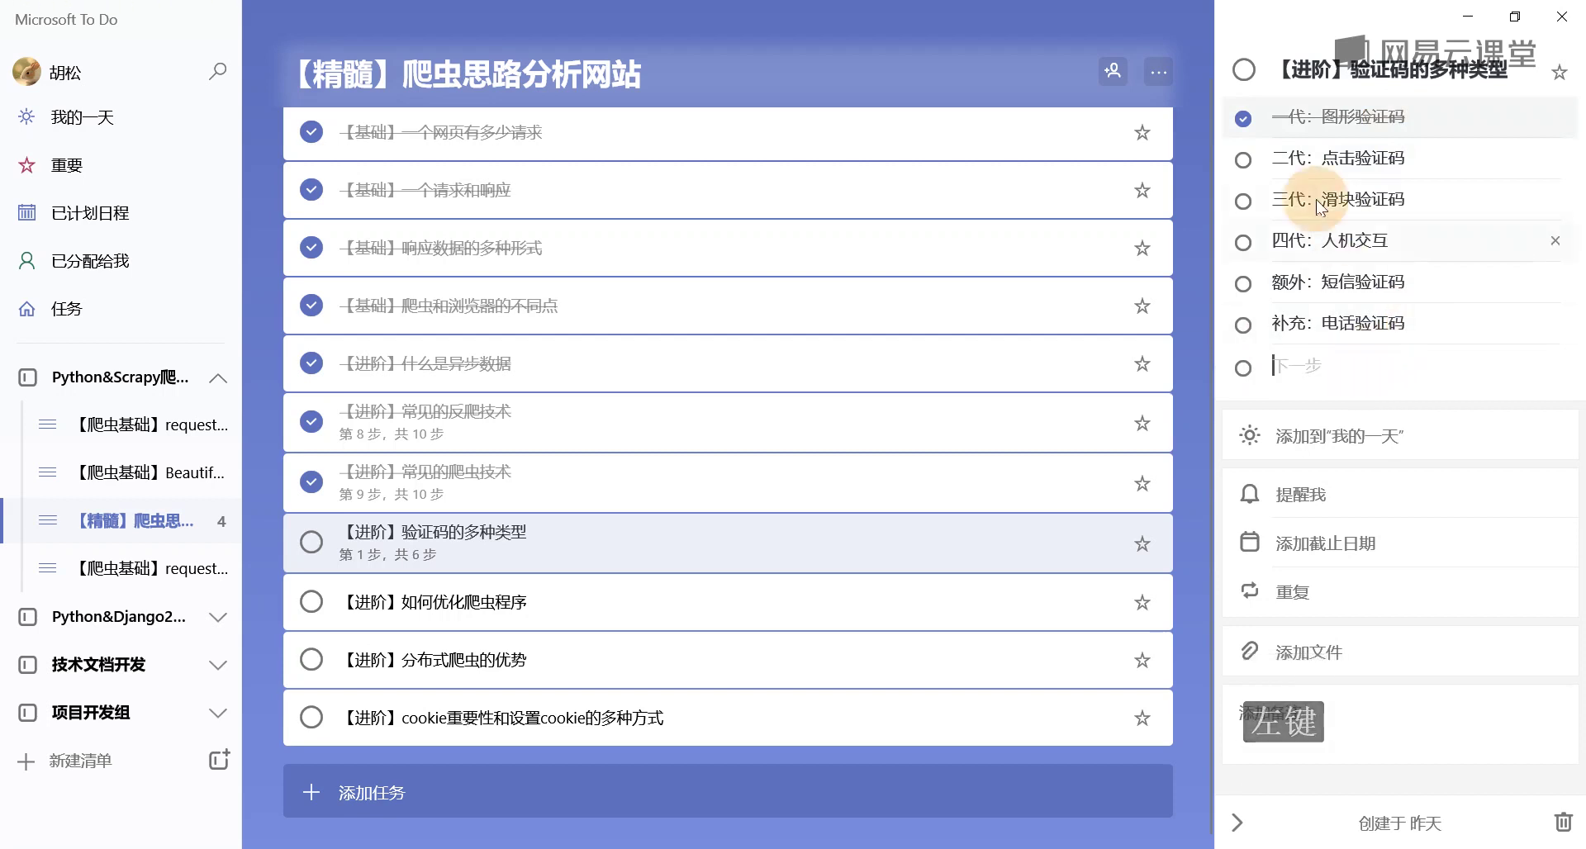
{"action": "left_click", "coordinate": [1255, 81]}
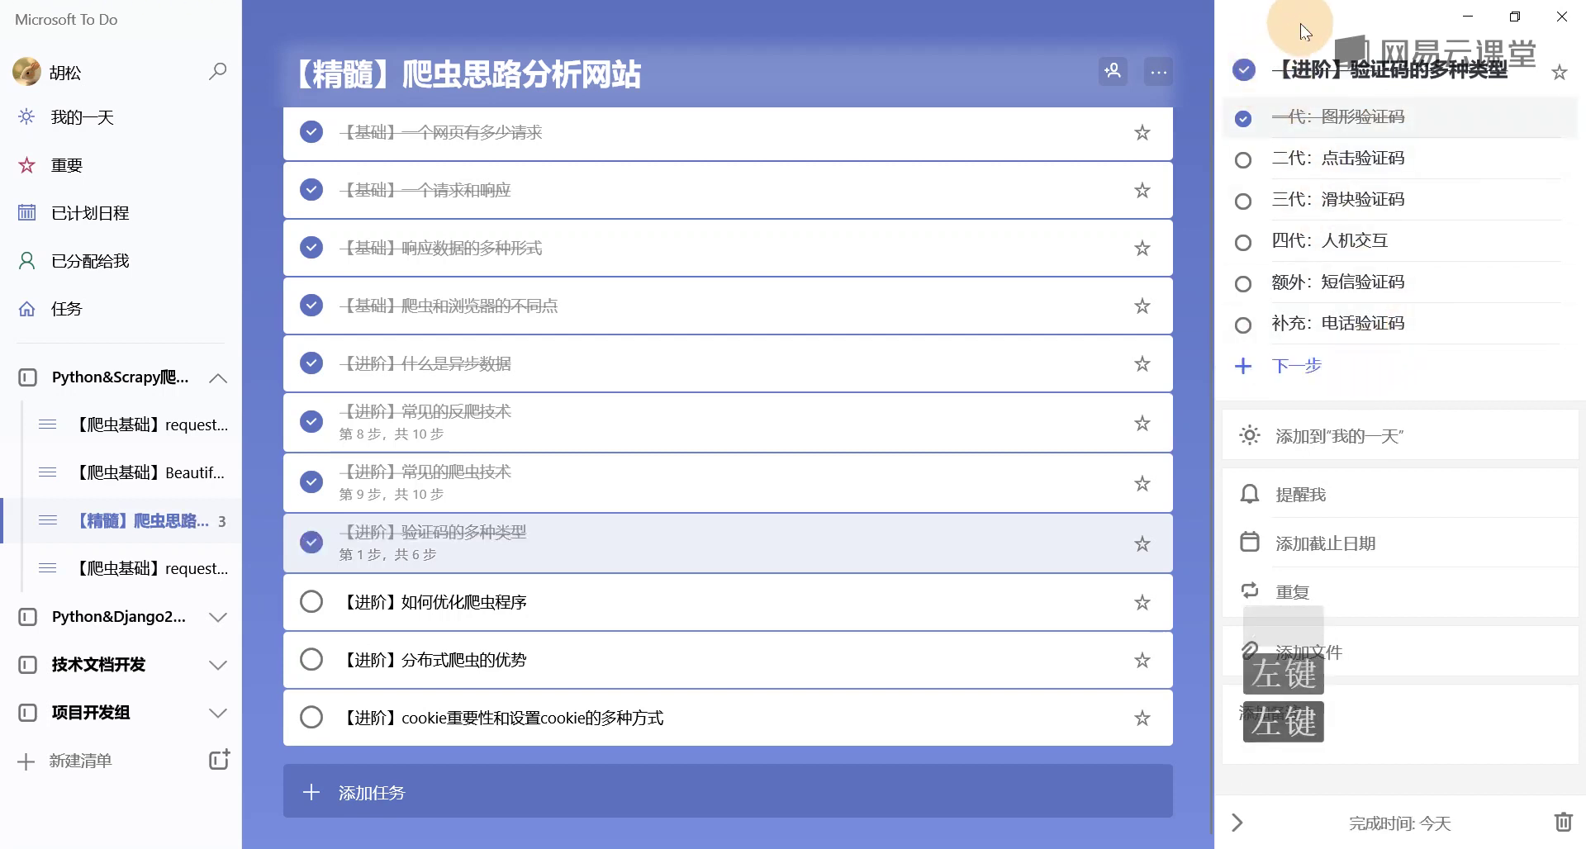